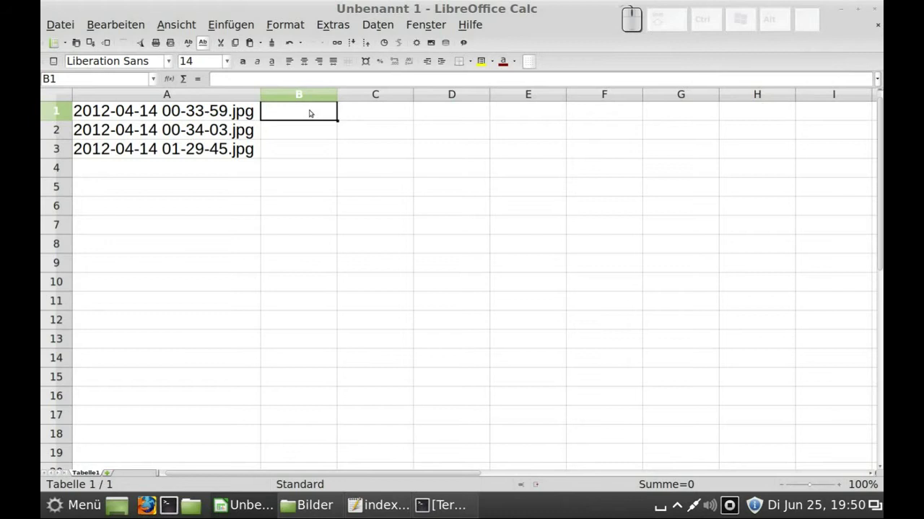
Enter ="<img src="""&A1&"""/>" in B1, fill to B3 and copy the three img tags.
key(shift+0)
key(shift+2)
key(<)
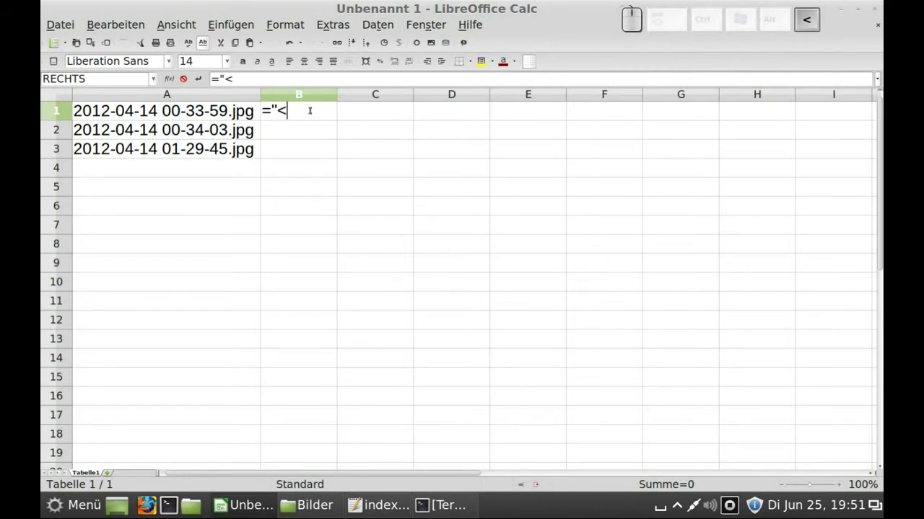
key(space)
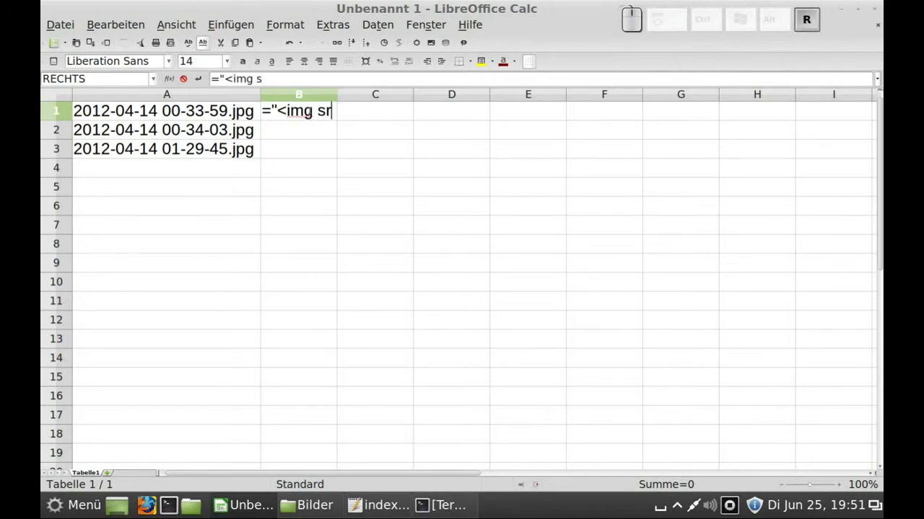
key(shift+0)
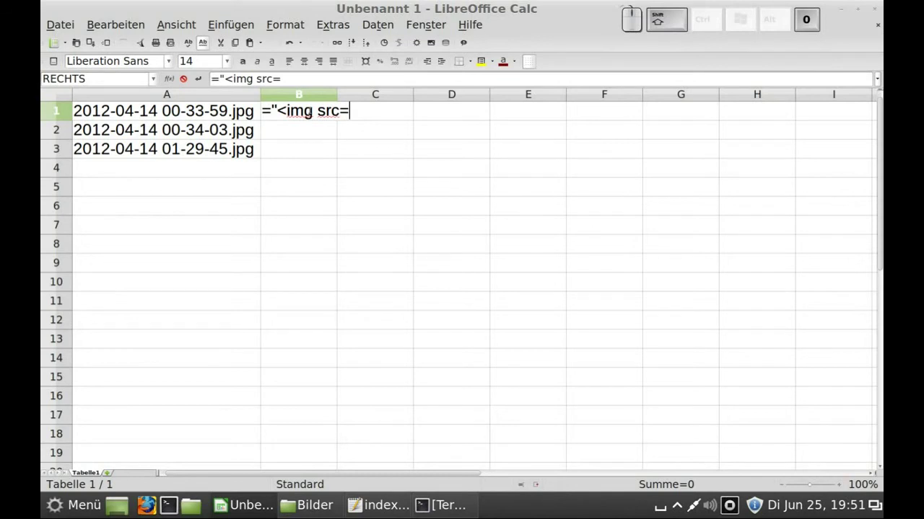
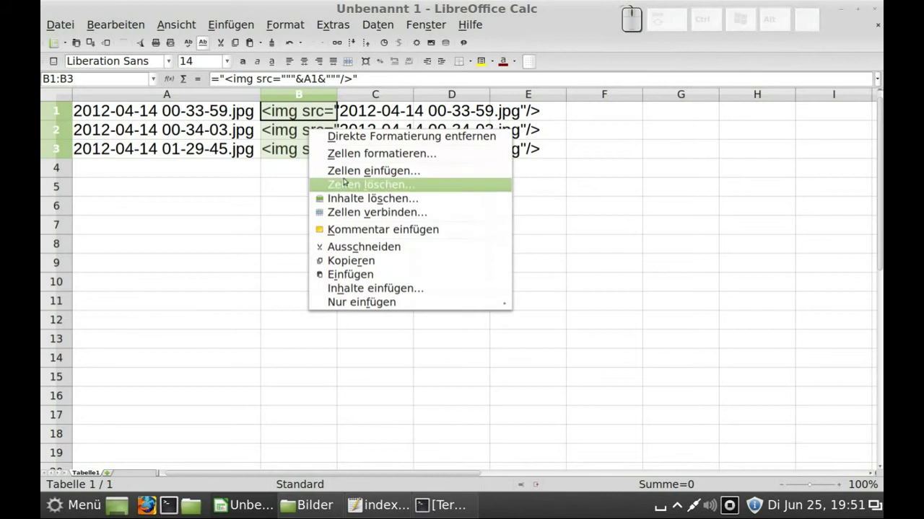
click(353, 264)
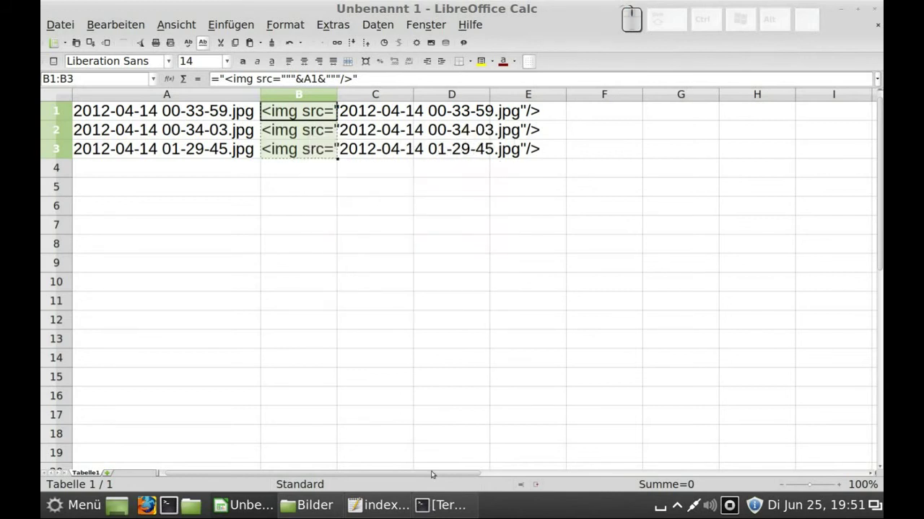
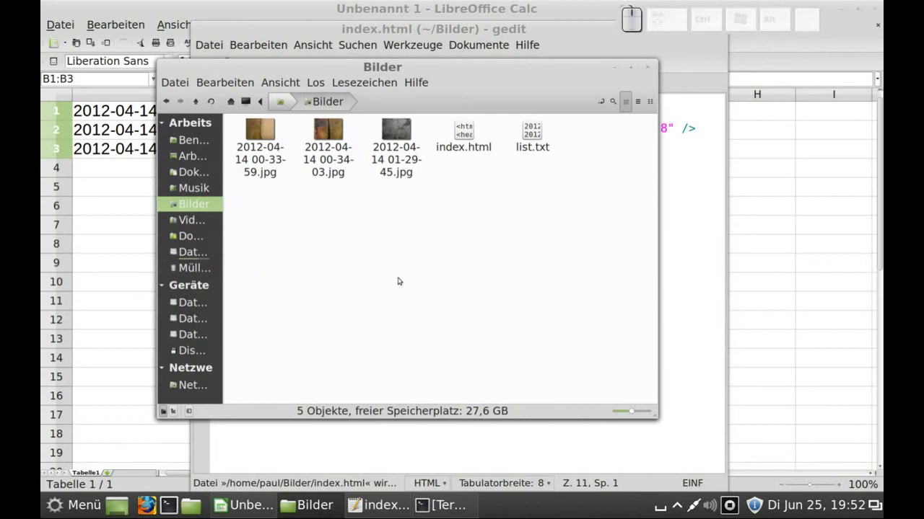
Open index.html from the Bilder folder with Firefox.
click(472, 152)
right_click(471, 151)
click(482, 161)
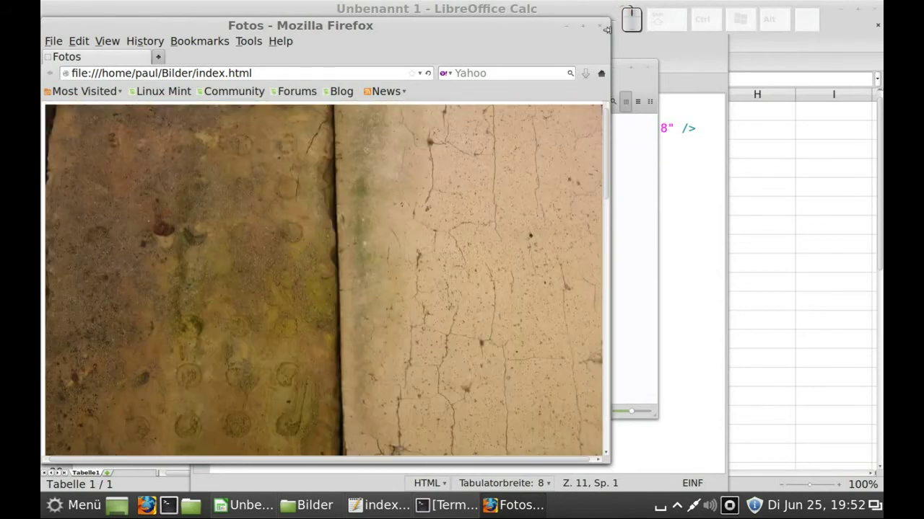
Add width="50%" to the img tags on lines 8-10 of index.html.
click(604, 27)
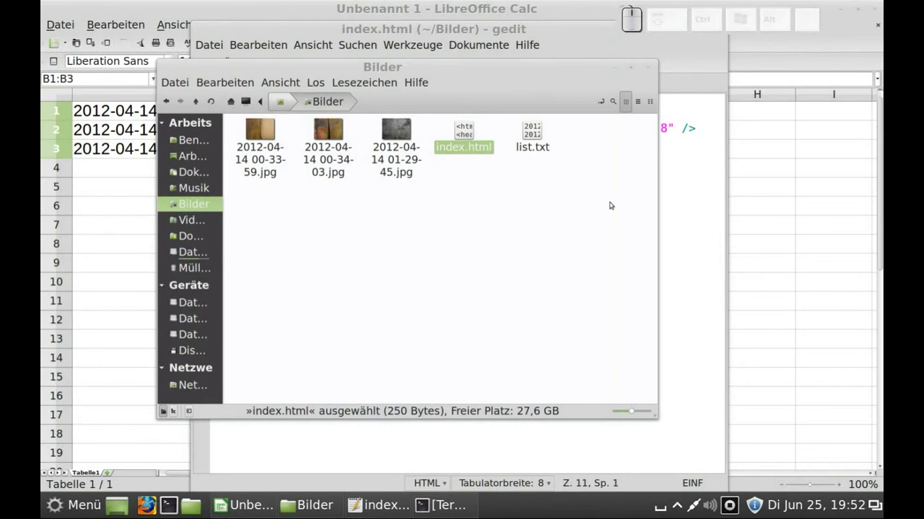
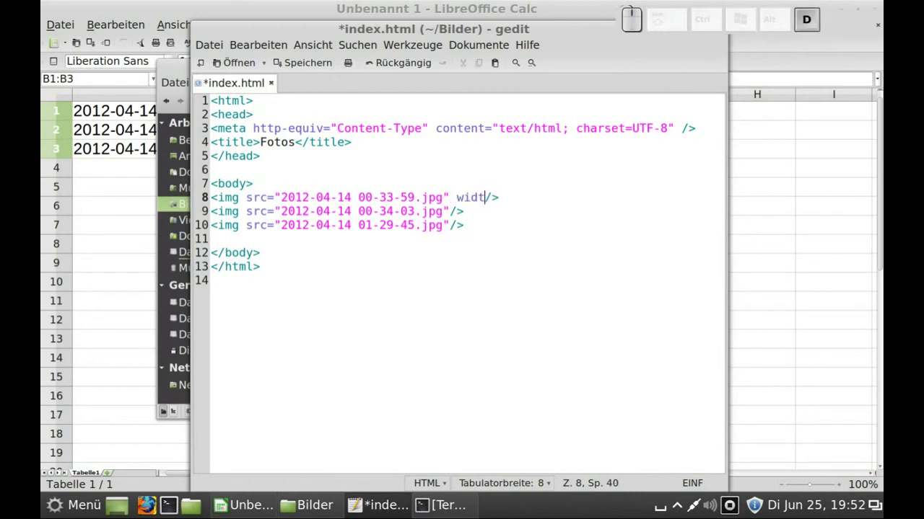
key(shift+0)
key(shift+2)
key(0)
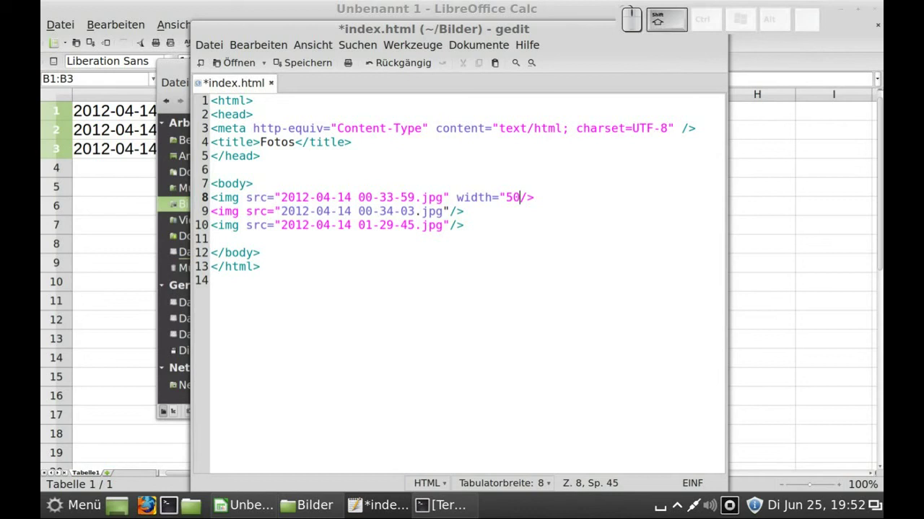
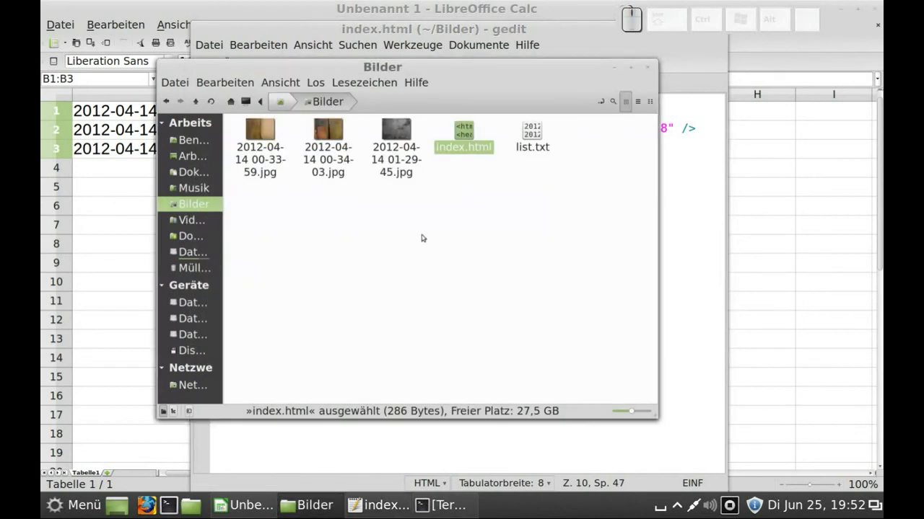
Reopen the updated index.html with Firefox to see the photos at half width.
right_click(470, 141)
click(488, 145)
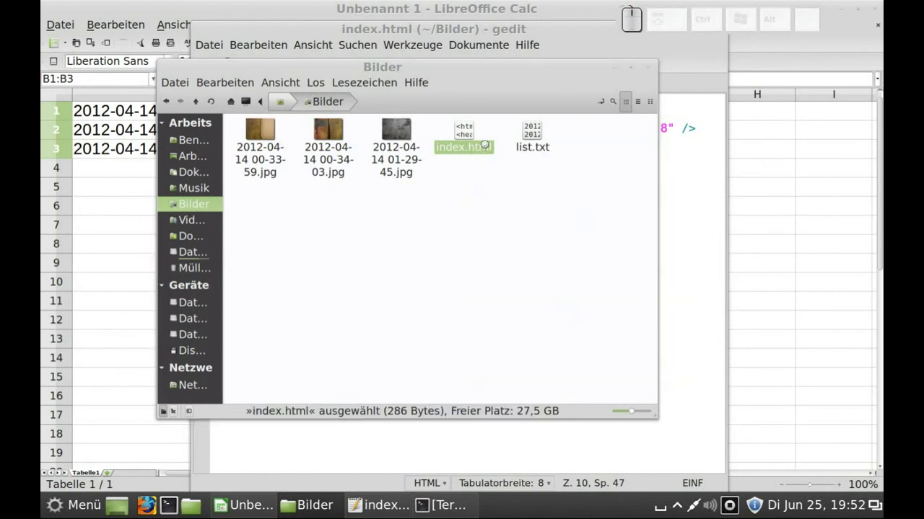